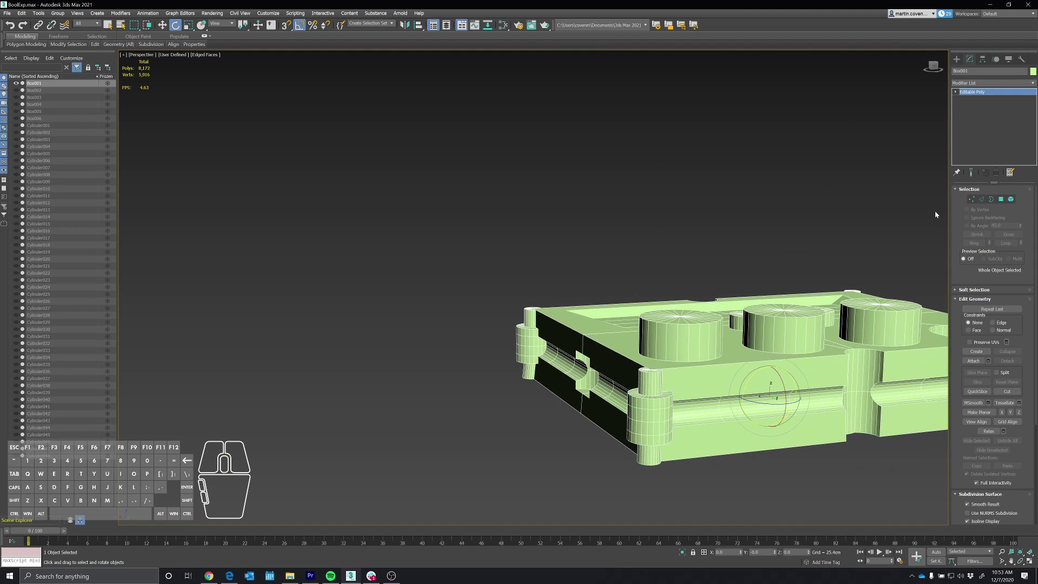
- Edit the plate at vertex level near the corner post, undoing a stray change
click(973, 200)
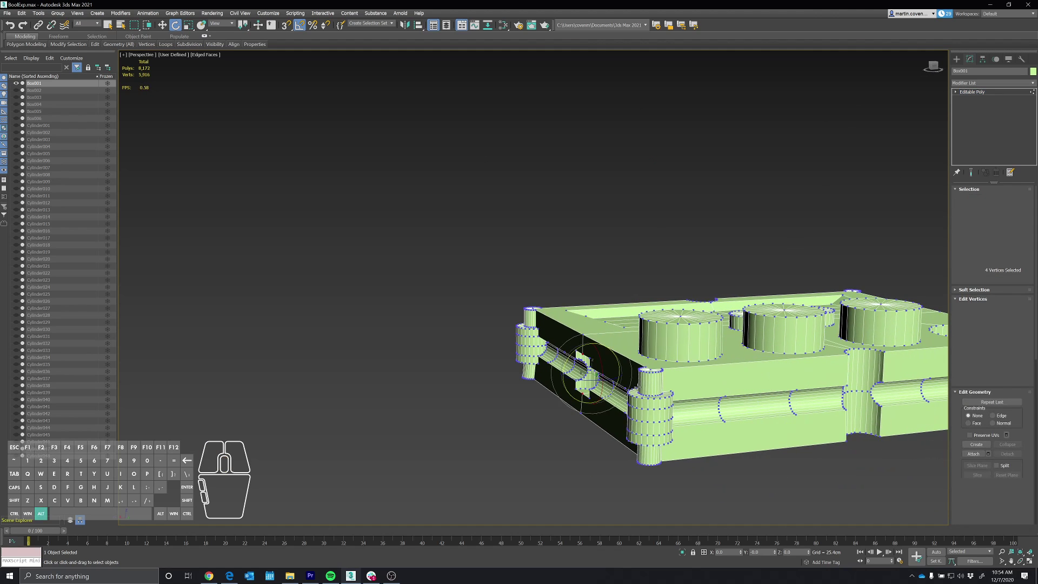
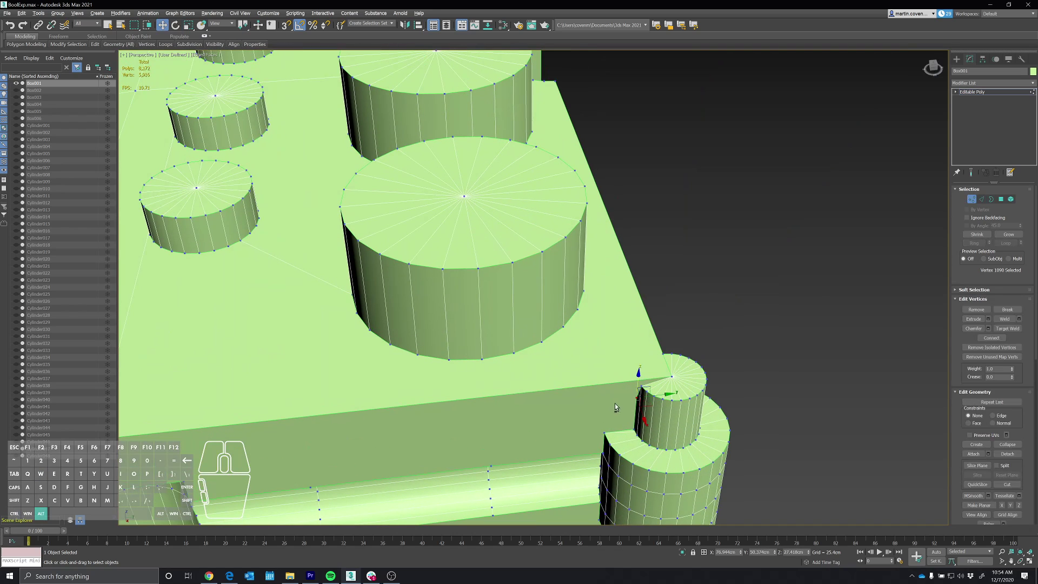
middle_click(630, 396)
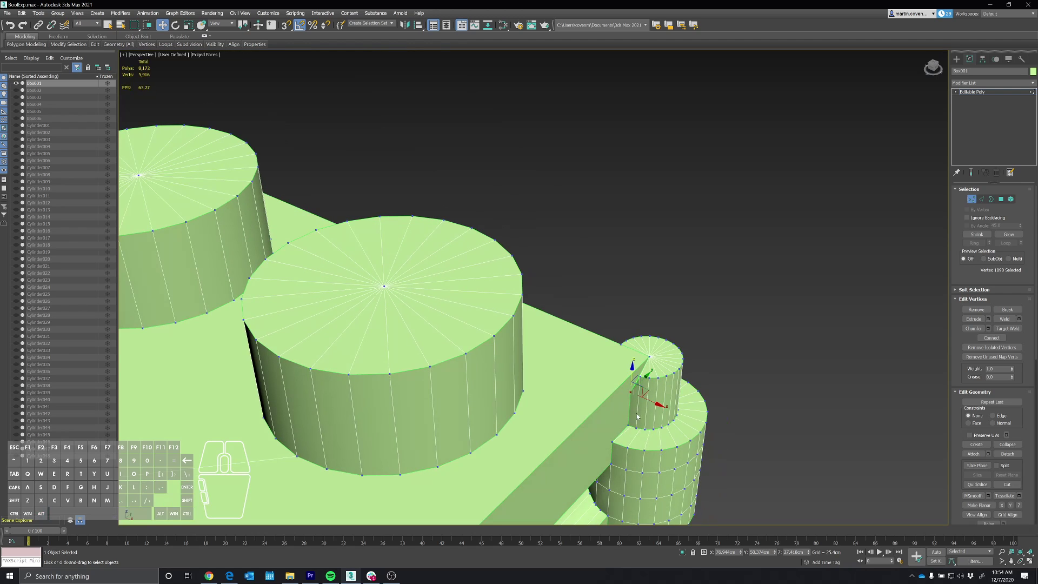
middle_click(635, 401)
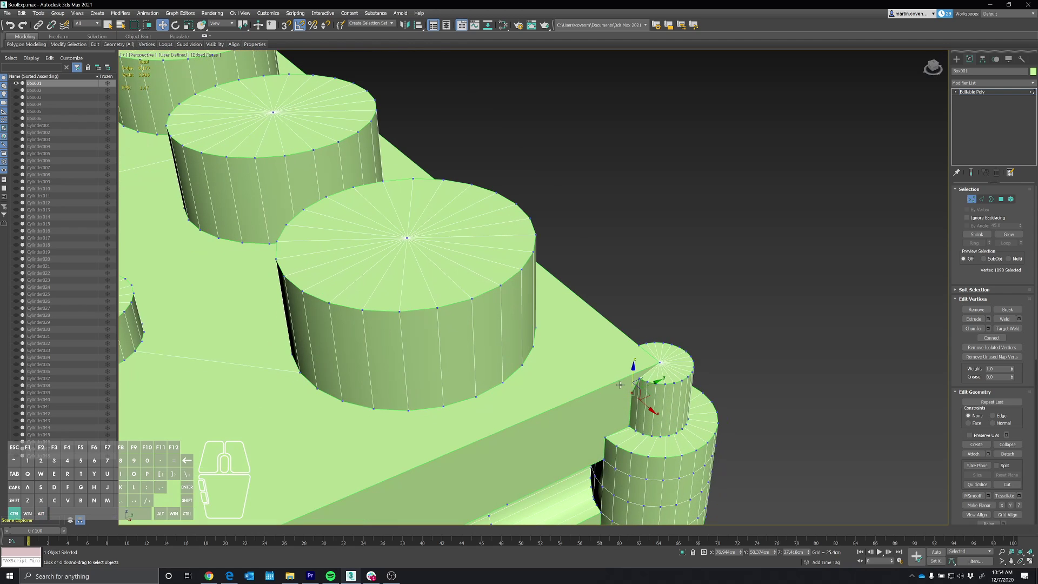
key(ctrl+z)
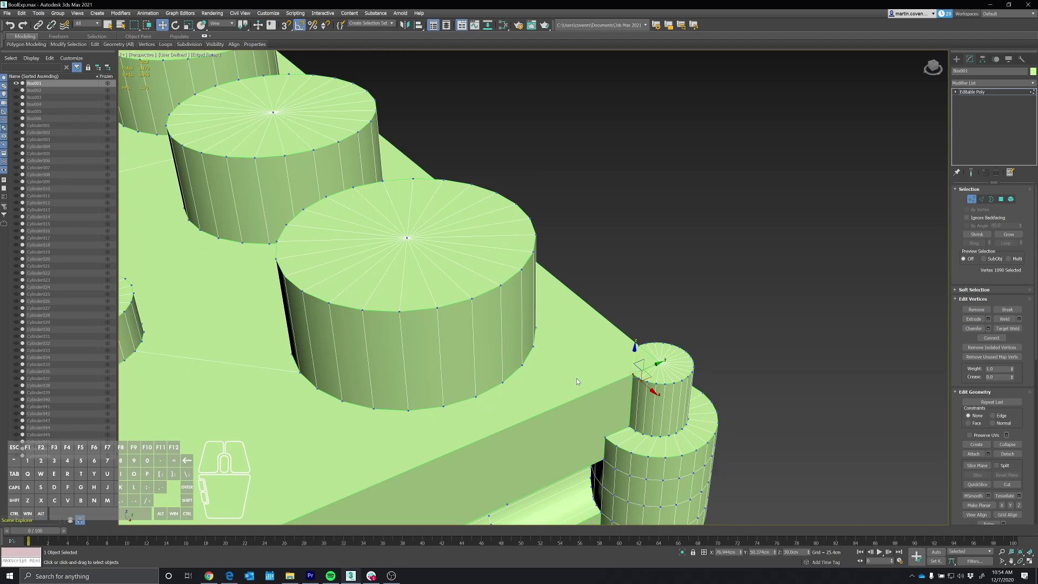
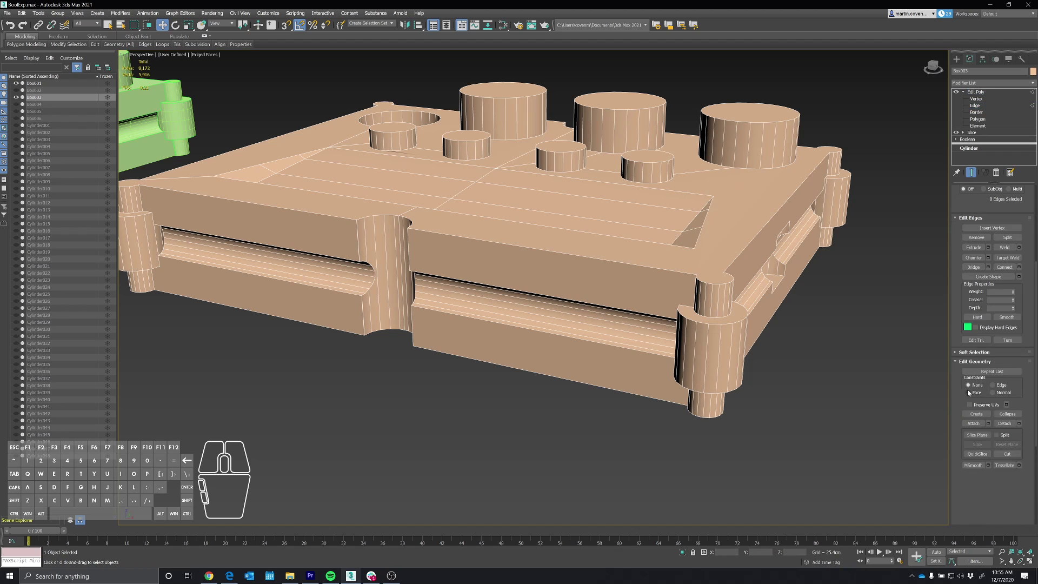
- Enable Display Hard Edges so the rebuilt plate's hard edges outline in green
click(979, 330)
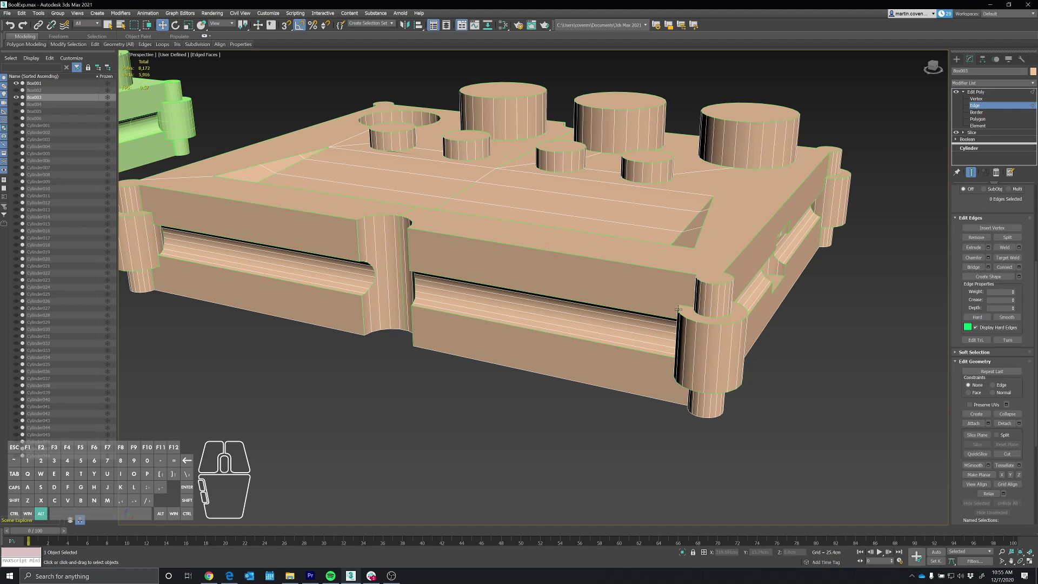
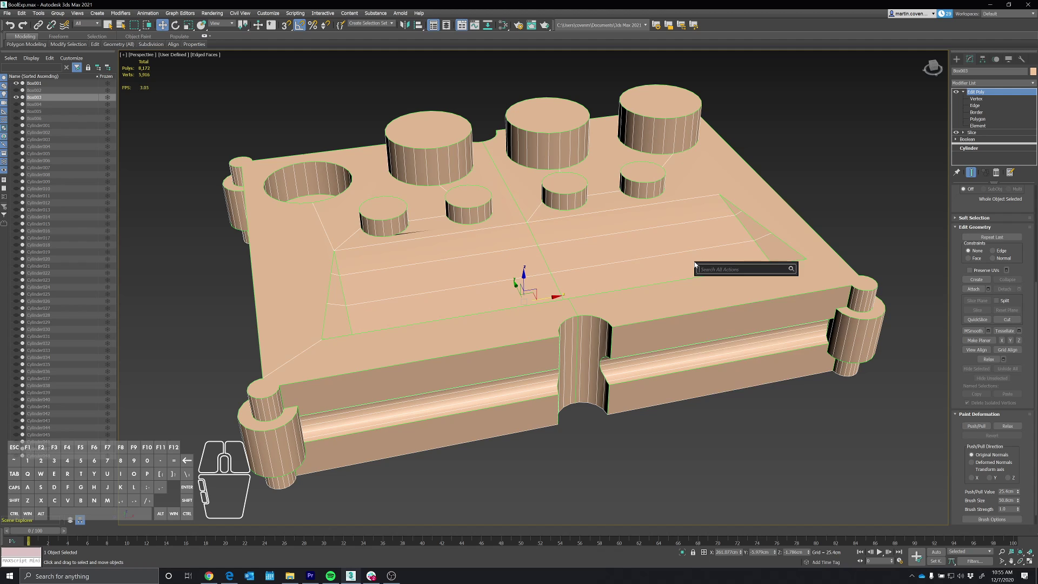
- Add a Subdivide modifier in Adaptive mode with Edge Length 2.0m to the plate
key(i)
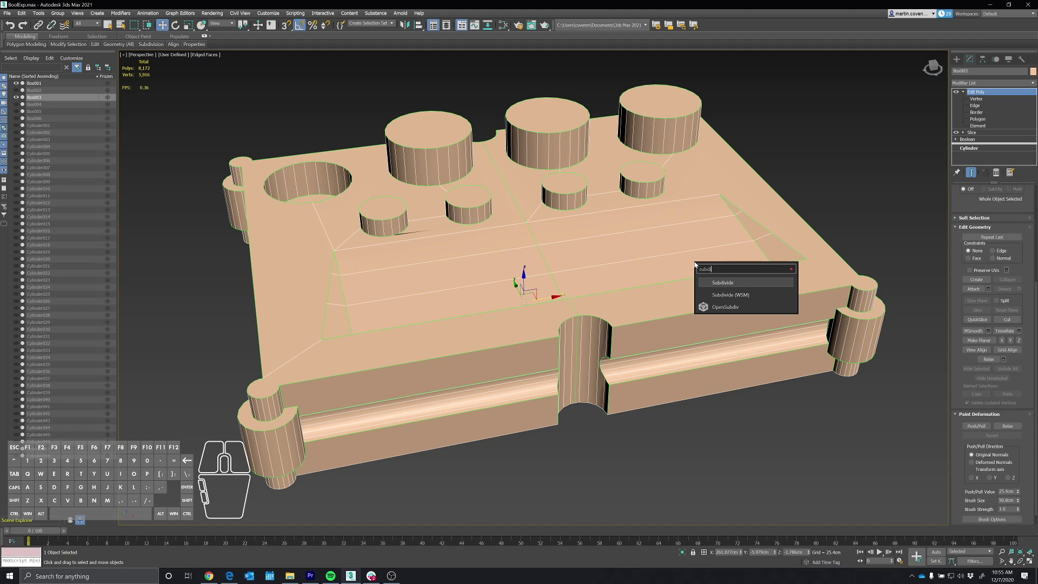
key(Return)
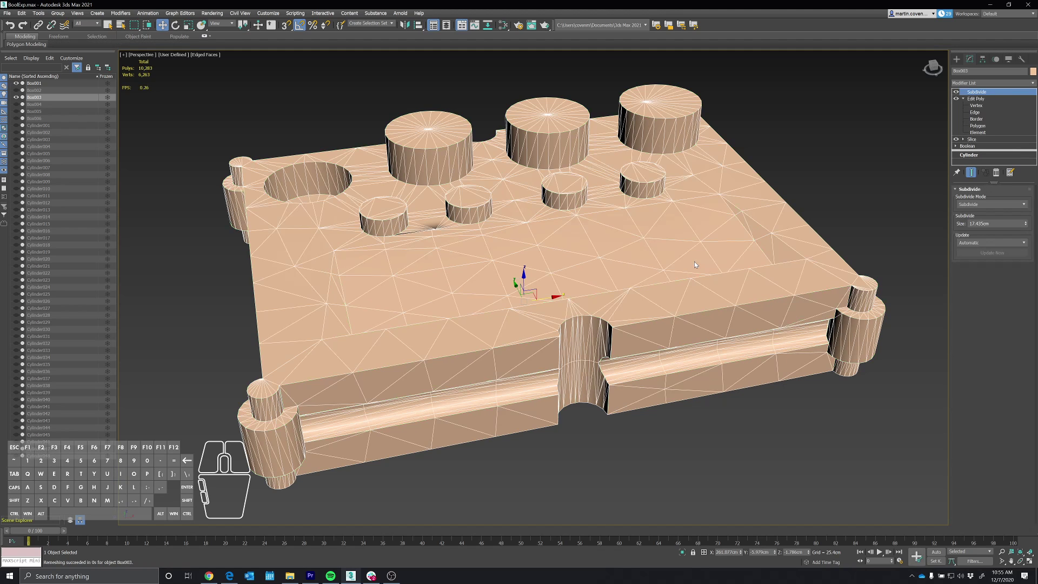
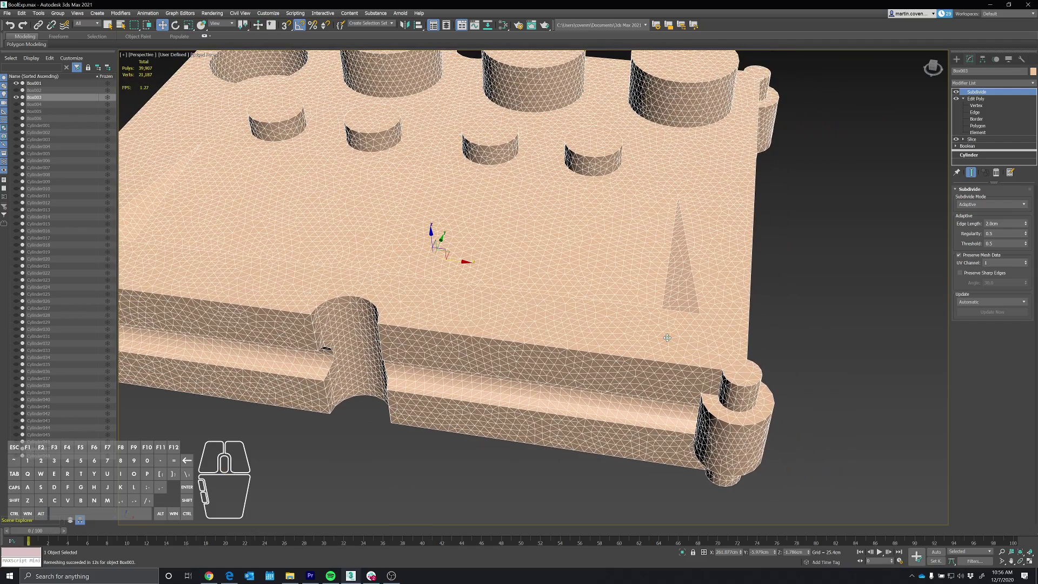
- Add a Retopology modifier with Face Count 15000 and compute the quad mesh
key(x)
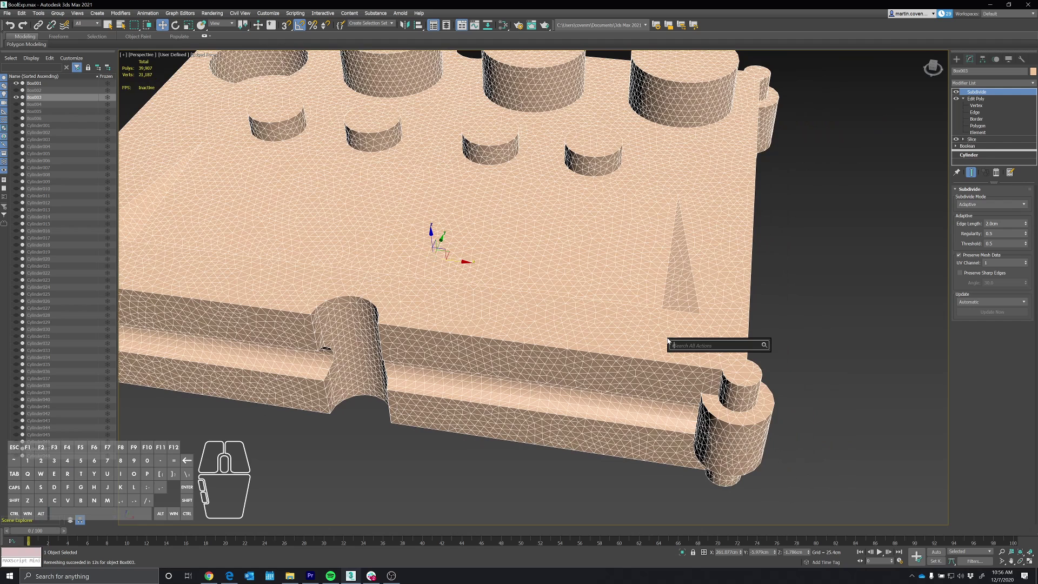
key(Return)
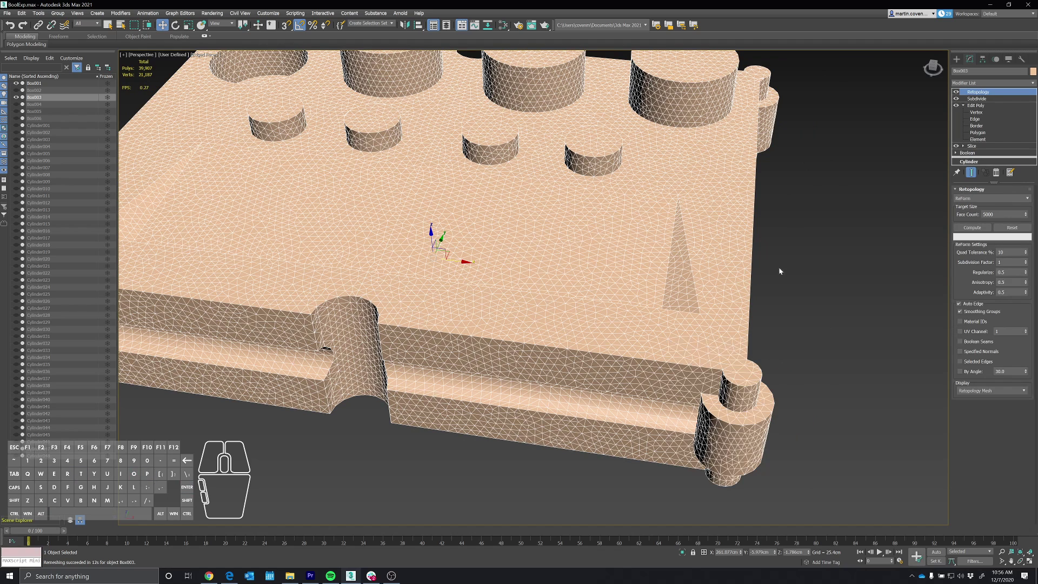
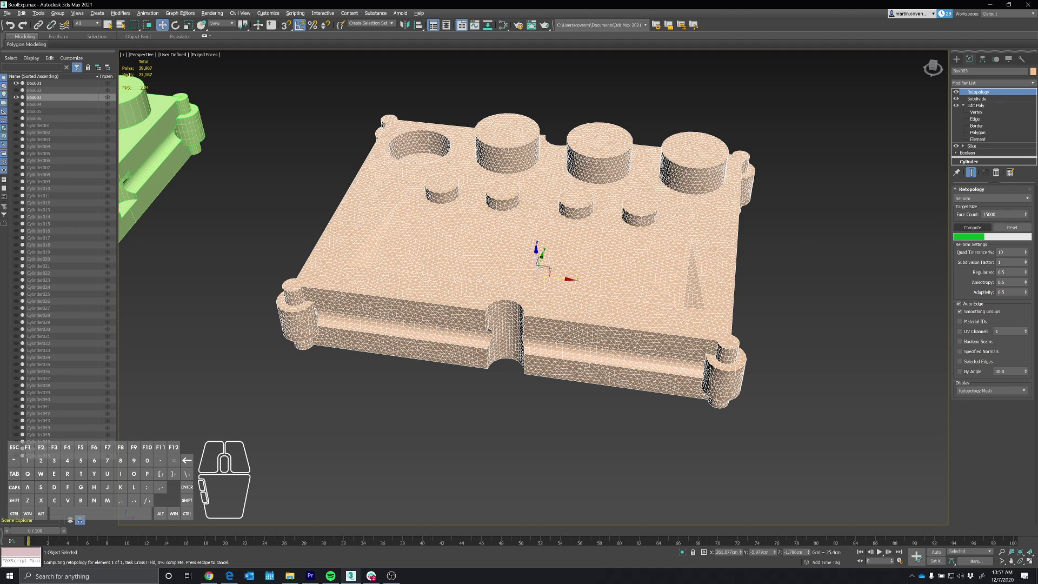
click(630, 214)
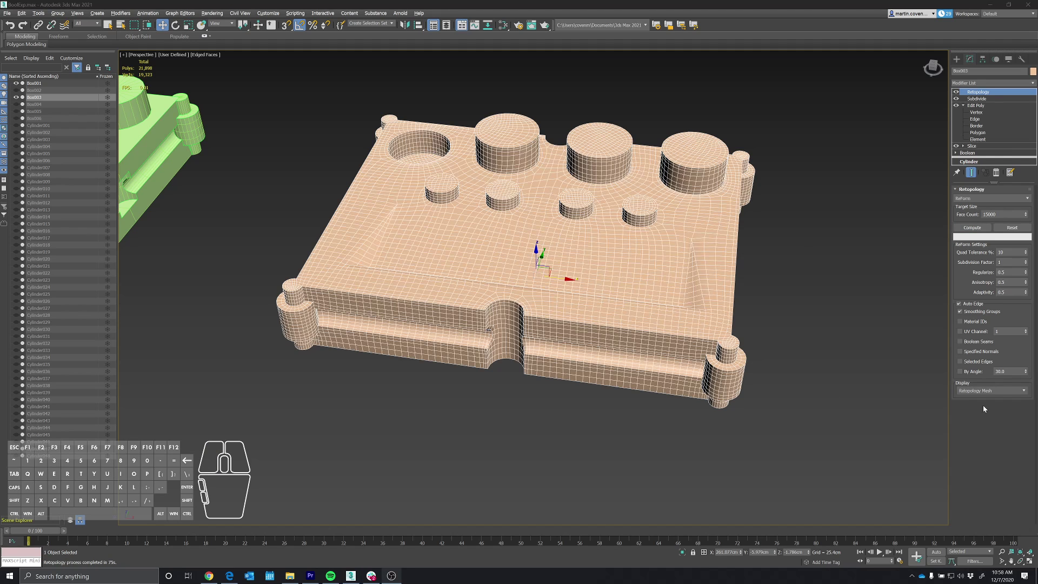